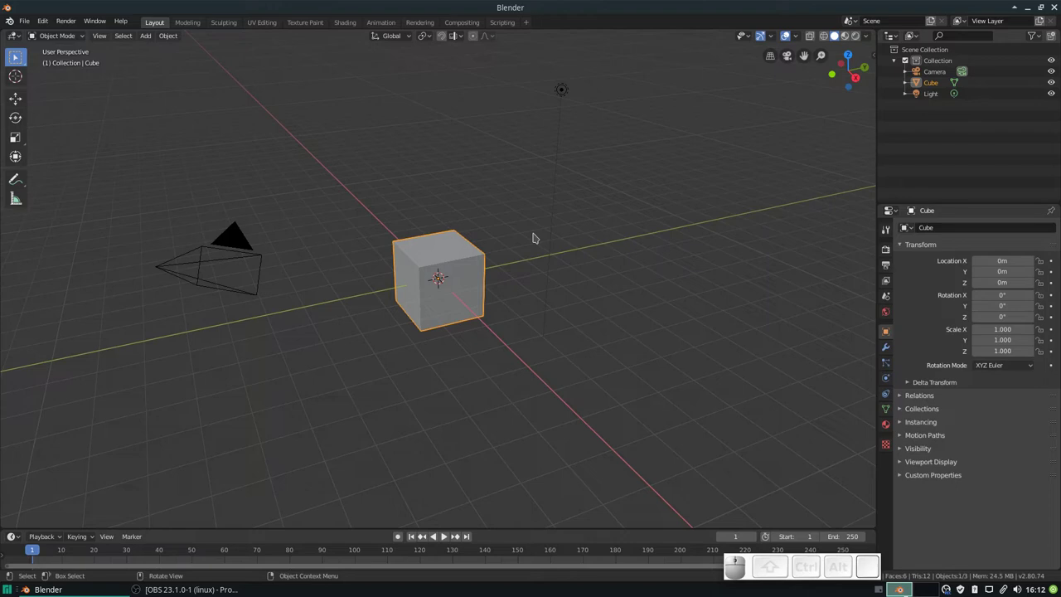
Add a new cylinder mesh to the scene from the Shift+A add menu.
key("shift+a")
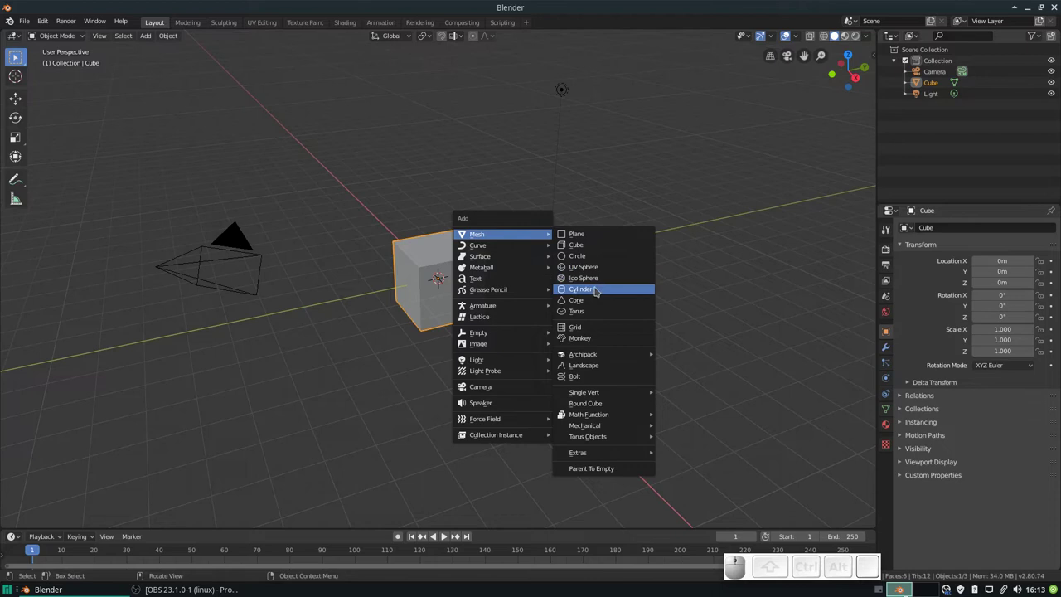
left_click_drag(602, 290, 469, 294)
Move the cylinder to the right of the cube, around X 4.28 m, Y 0.67 m.
key("g")
key("Escape")
key("g")
key("shift+z")
left_click(677, 361)
left_click_drag(489, 376, 576, 344)
scroll("up", 3)
middle_click(599, 319)
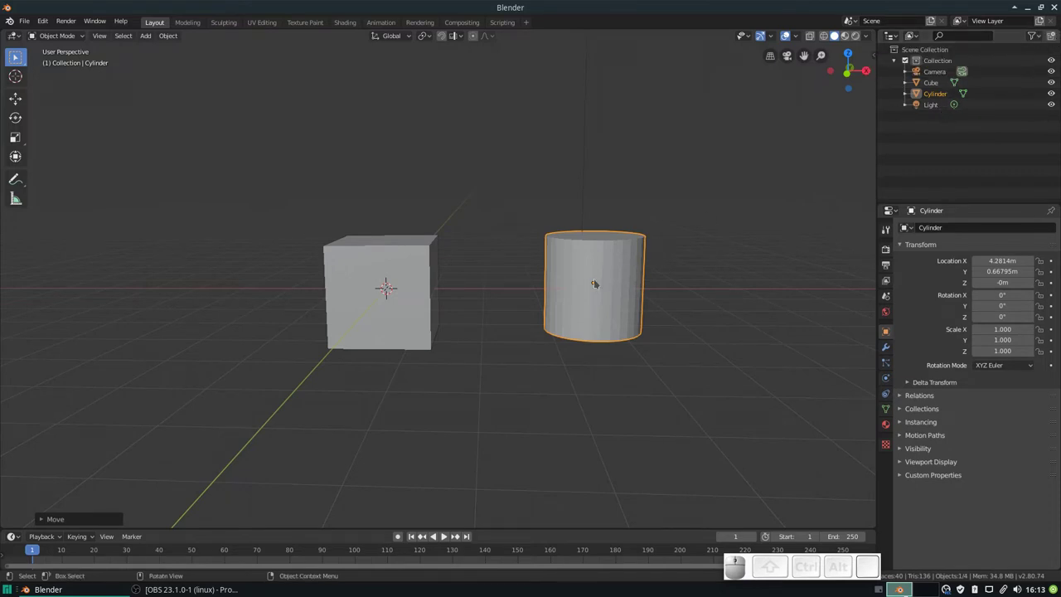
Move the selected cylinder into a new collection named 'Circulos'.
key("m")
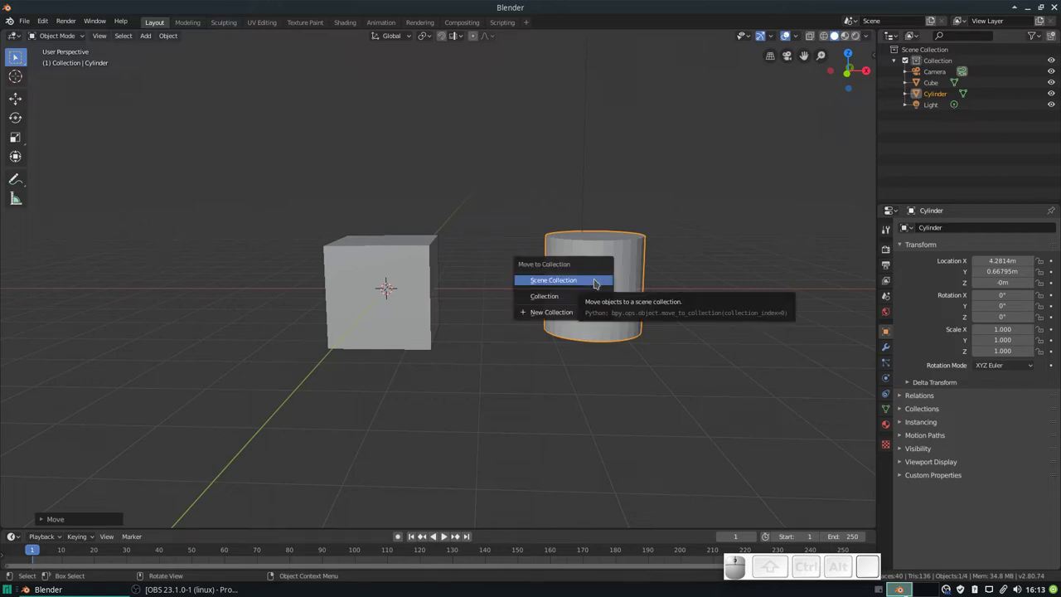
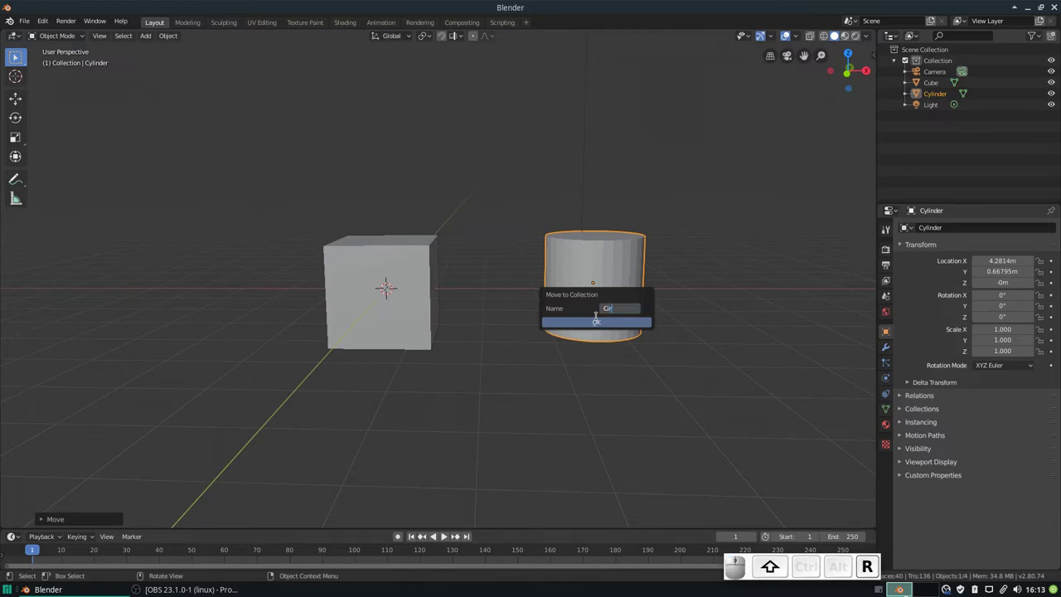
key("Return")
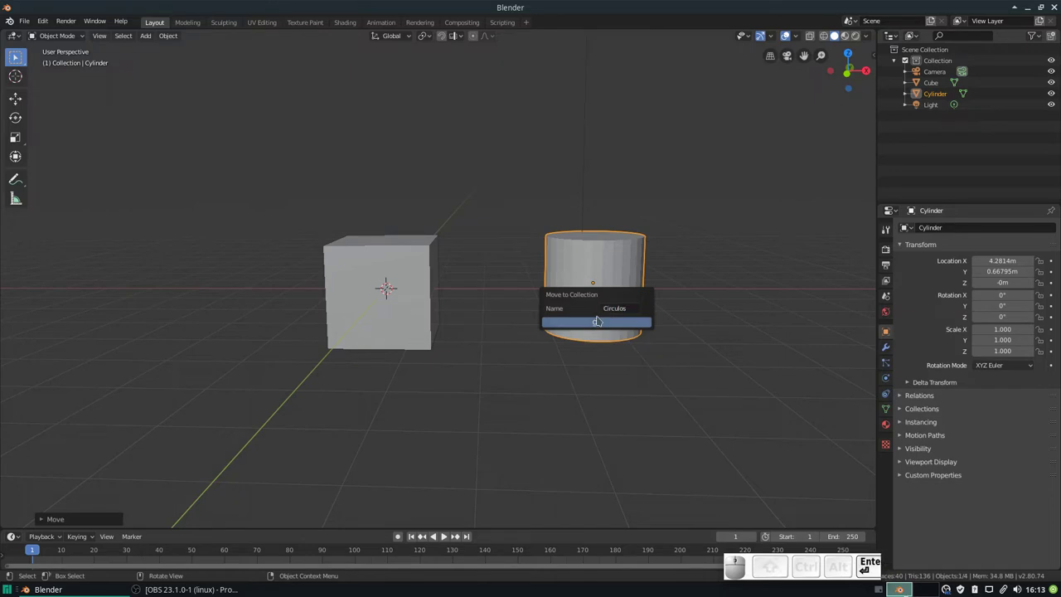
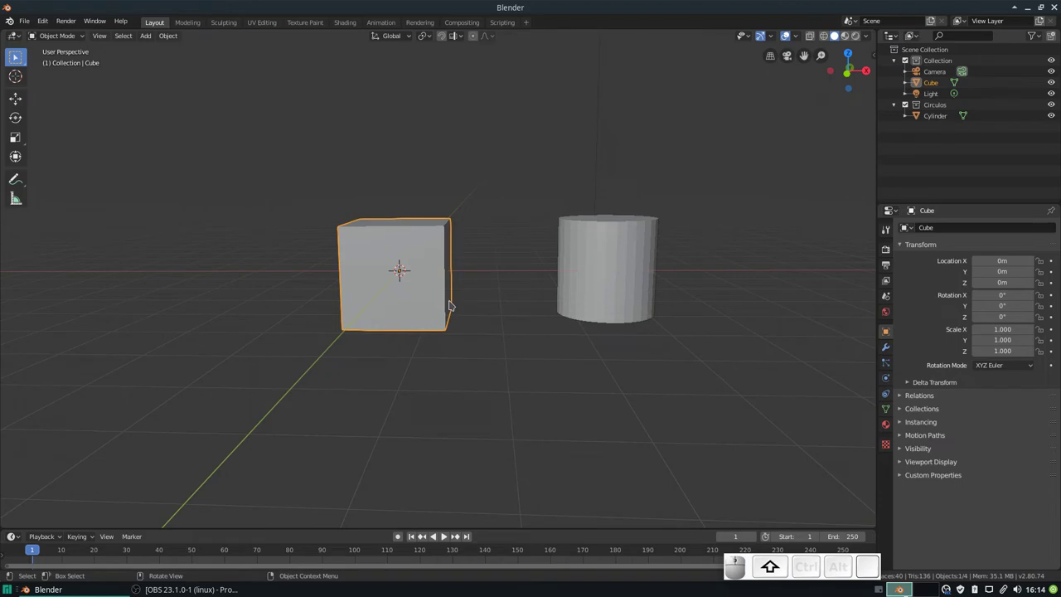
Duplicate the cube in place and collapse the default Collection in the outliner.
key("shift+d")
key("Escape")
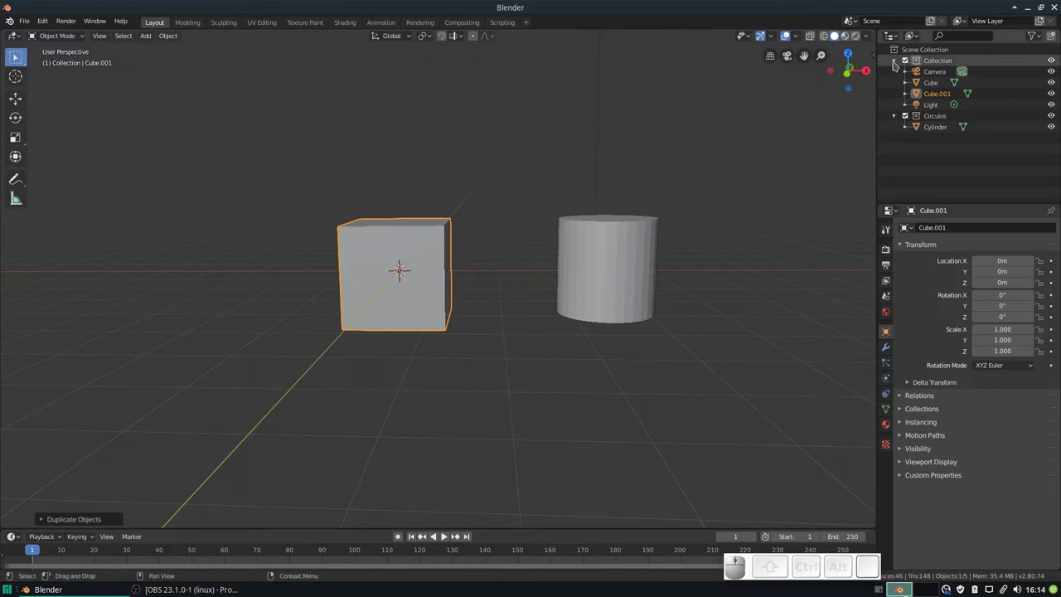
left_click(901, 64)
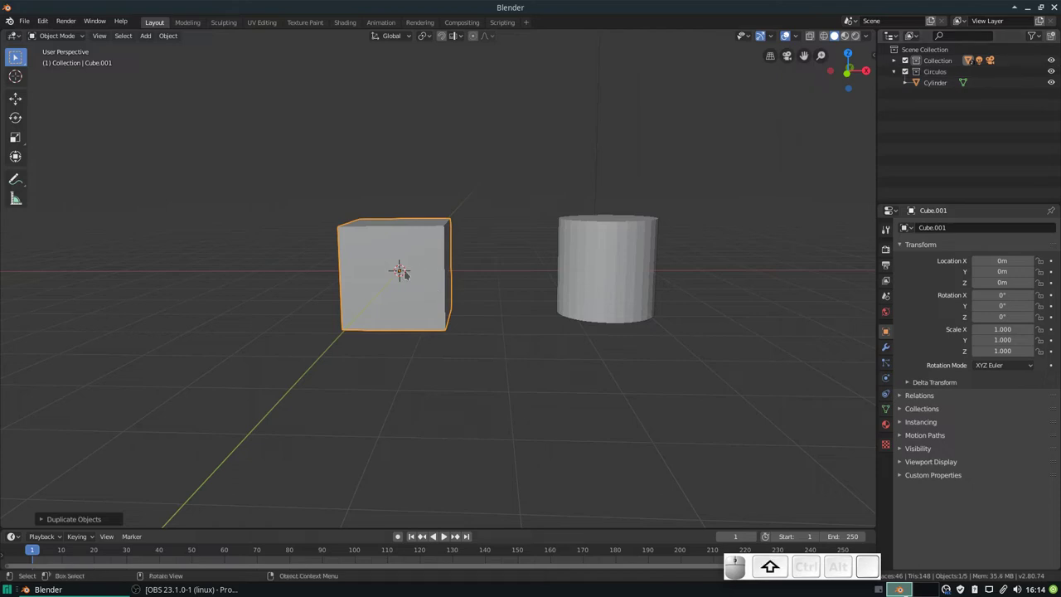
Add a UV sphere at the origin in the default Collection.
key("shift+a")
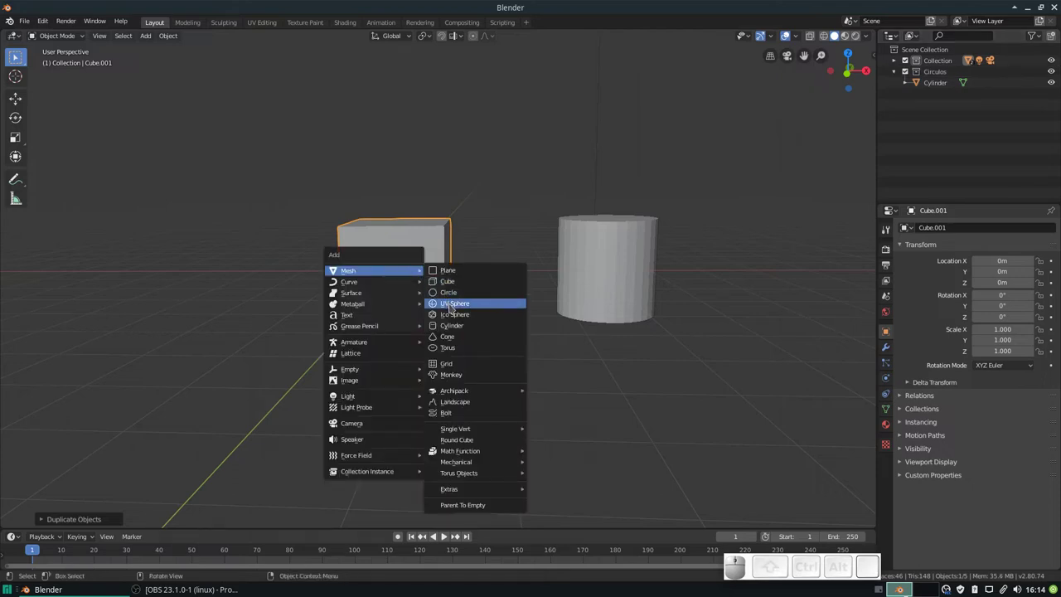
left_click(456, 306)
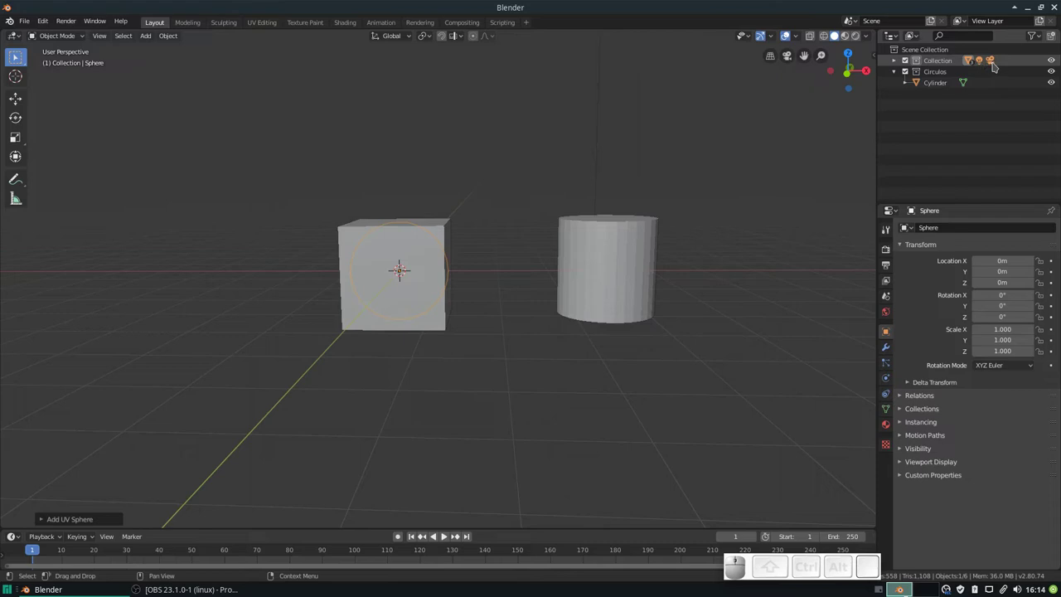
Duplicate the light and then the camera, keeping both copies in place.
middle_click(596, 112)
left_click_drag(538, 103, 584, 127)
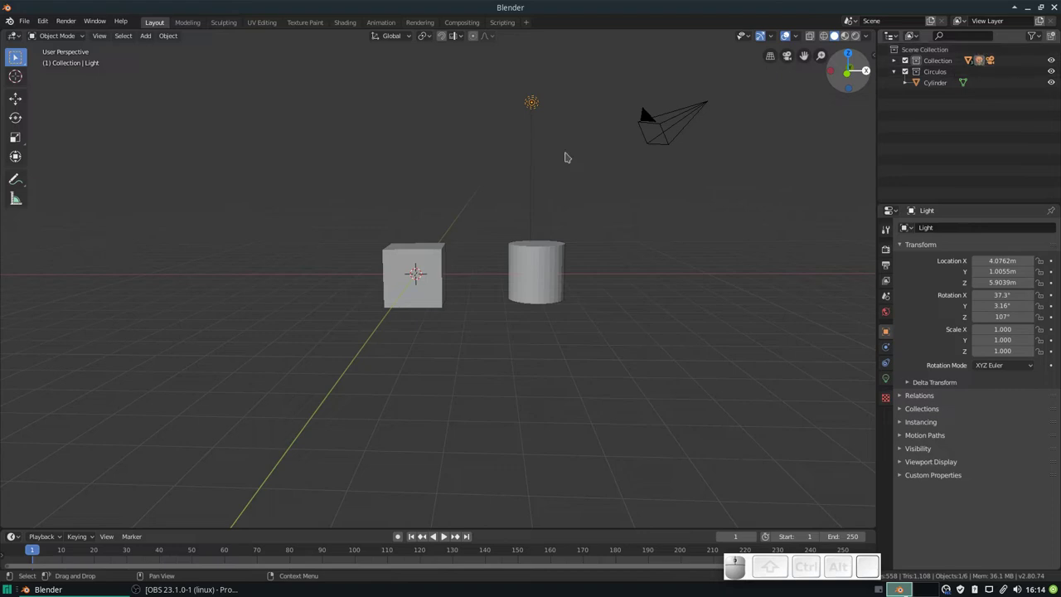
key("shift+d")
key("Escape")
left_click_drag(655, 113, 660, 134)
key("shift+d")
key("shift+Escape")
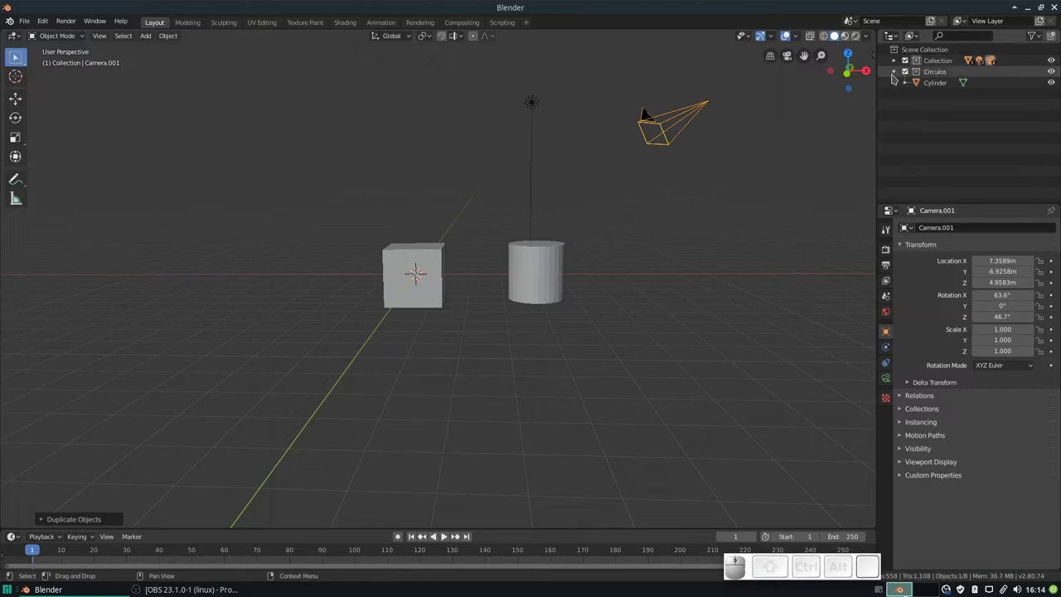
Expand the default Collection's objects in the outliner, then collapse them again.
left_click(899, 67)
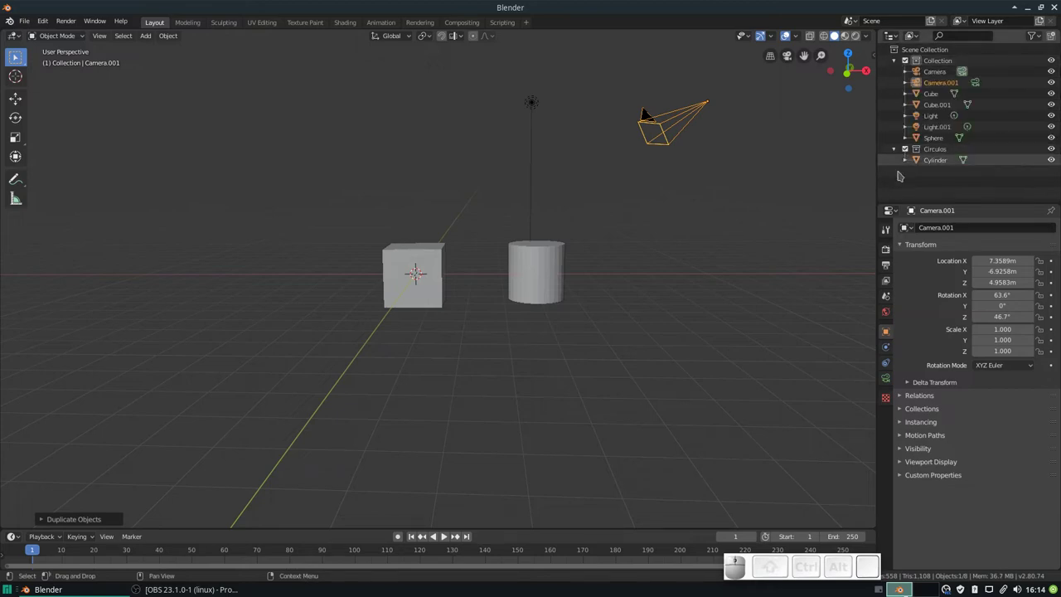
key("-")
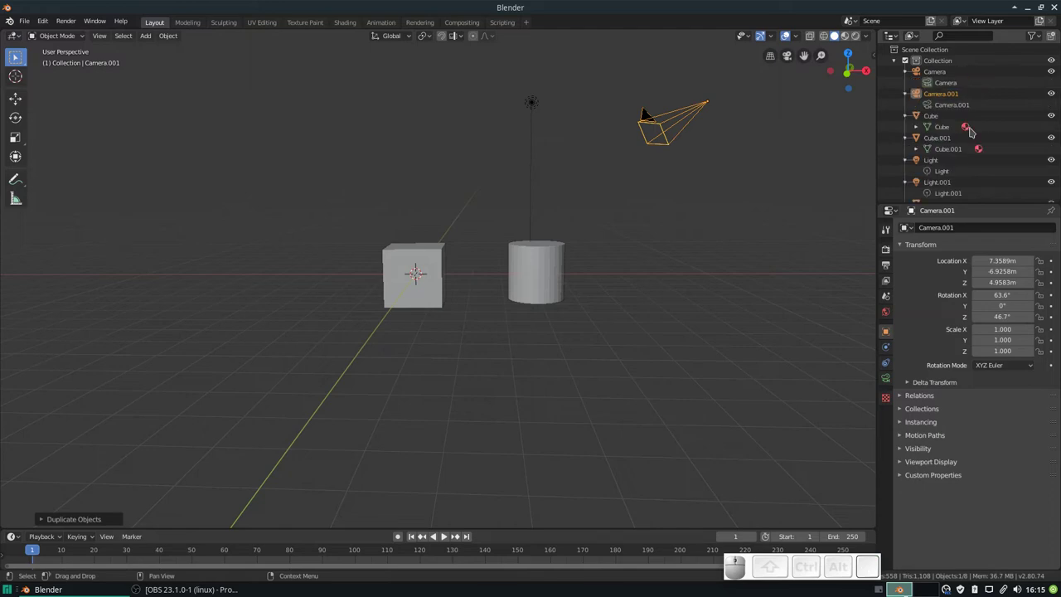
key("-")
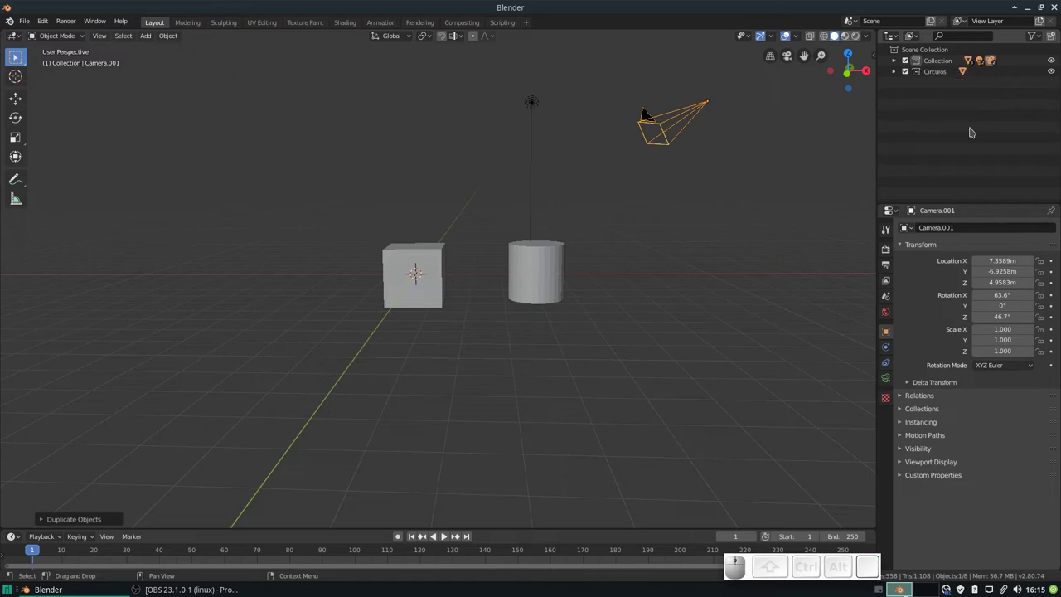
key("-")
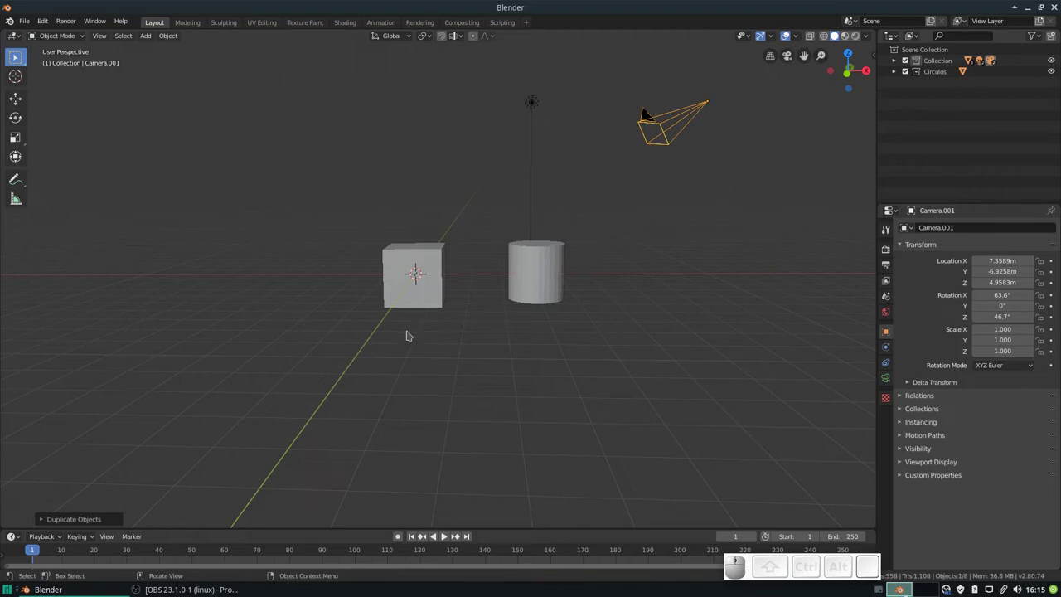
Start File > Append and browse into caja scifi/kit bashing file.blend.
left_click_drag(291, 262, 99, 57)
left_click(35, 21)
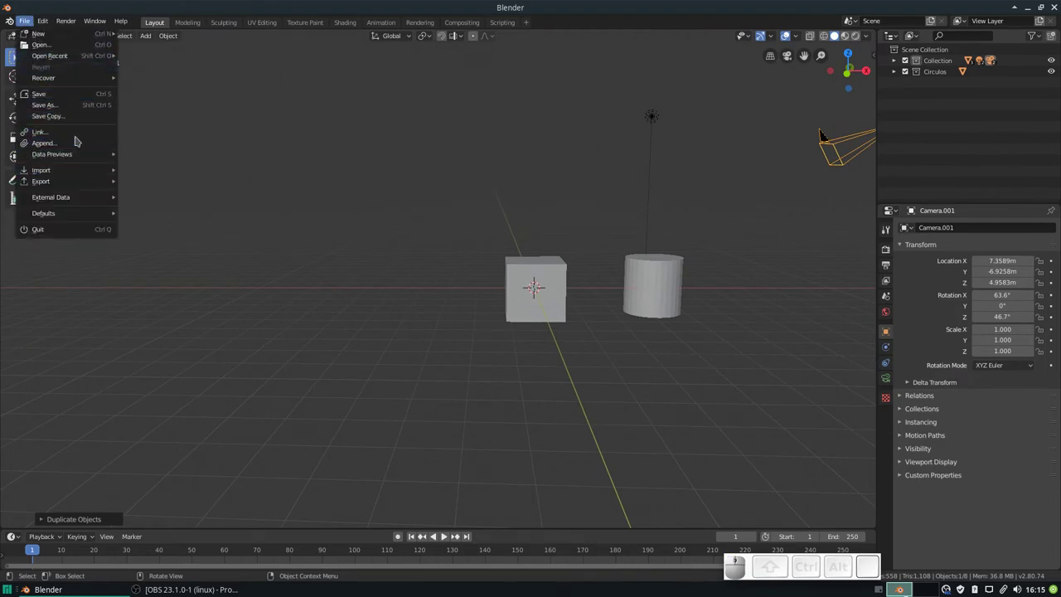
left_click(81, 145)
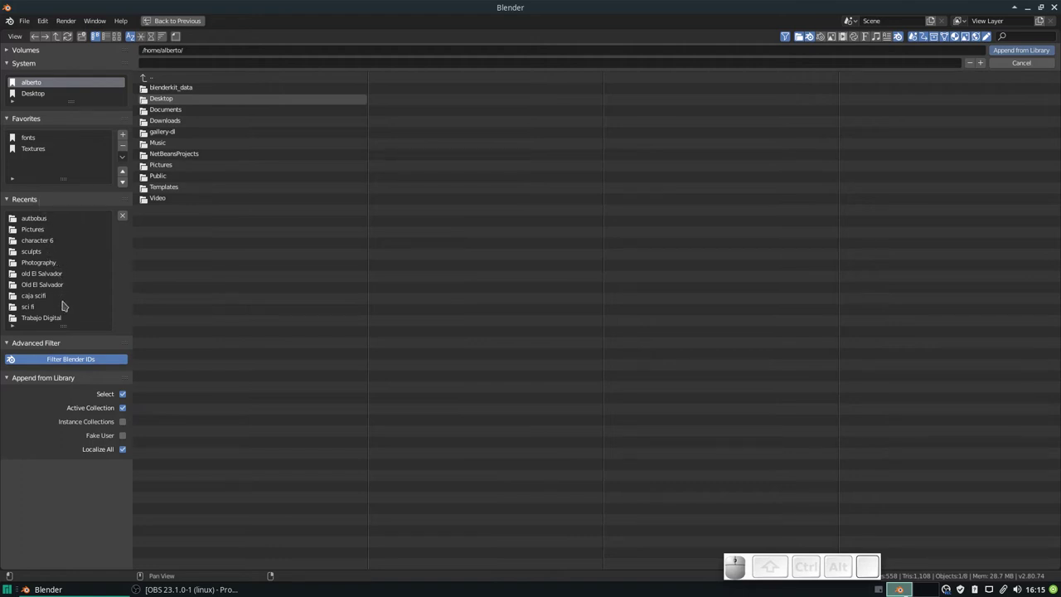
left_click(39, 311)
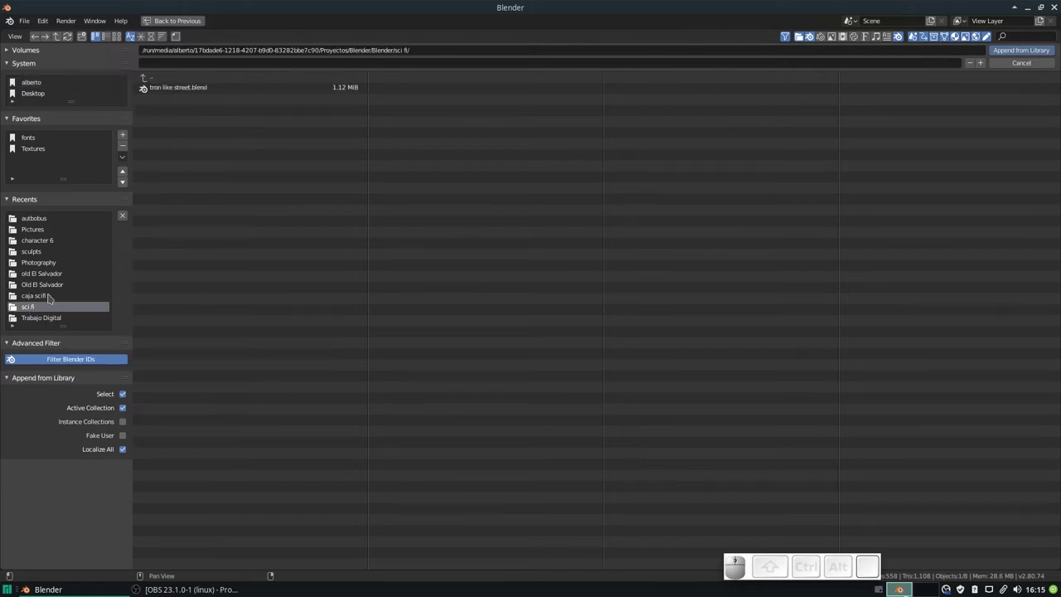
left_click(53, 297)
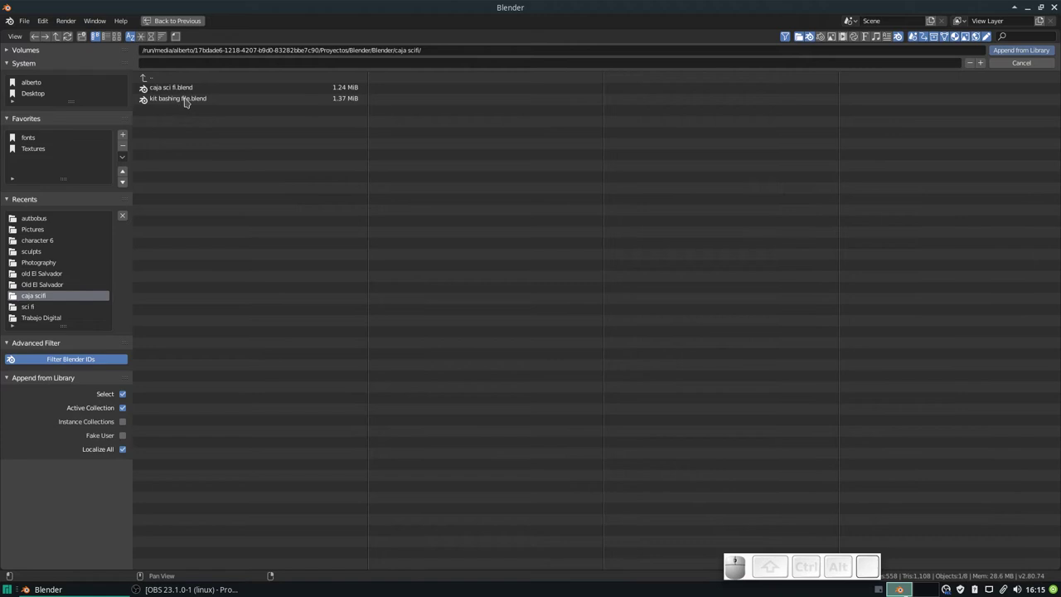
left_click(192, 100)
left_click(172, 81)
left_click(201, 102)
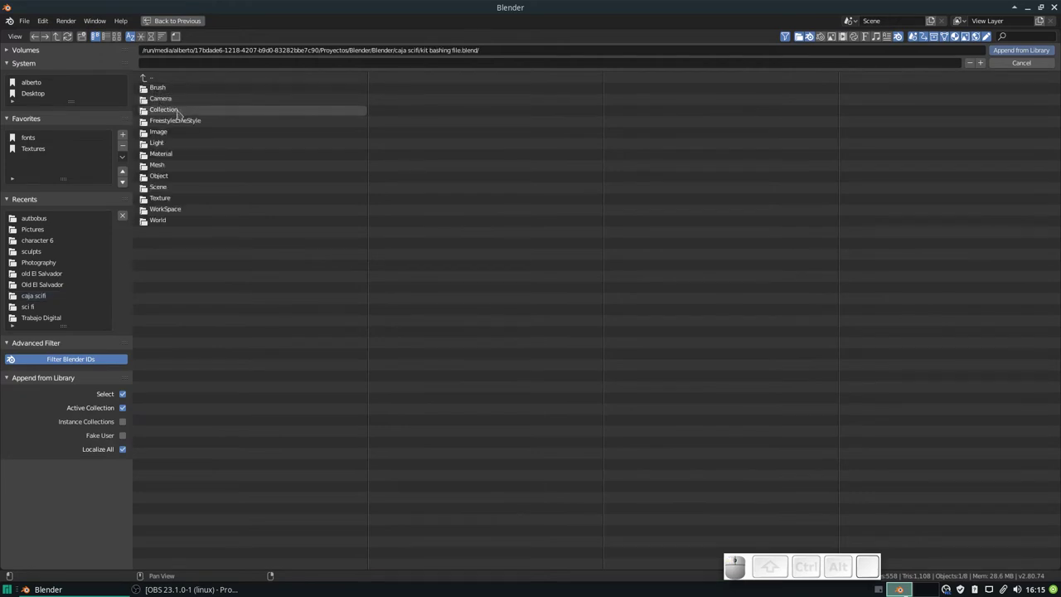
Append the 'Objetos para Kit Bashing' collection from the file's Collection group.
left_click(184, 114)
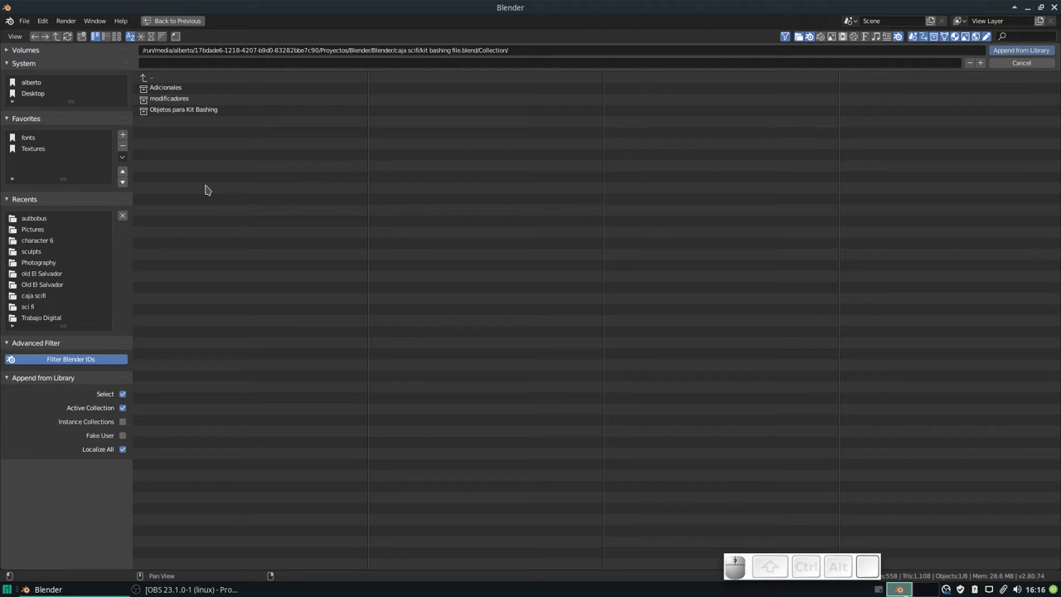
left_click(198, 114)
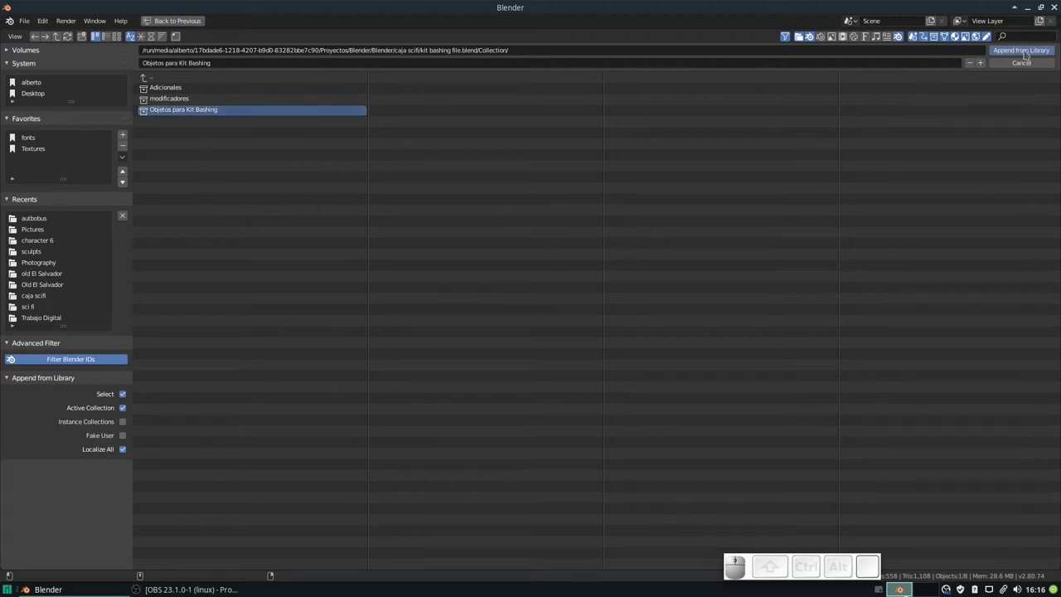
left_click(1031, 54)
Inspect the appended objects, expand the default Collection and select 'Objetos para Kit Bashing' inside it.
scroll("down", 3)
left_click_drag(582, 260, 597, 275)
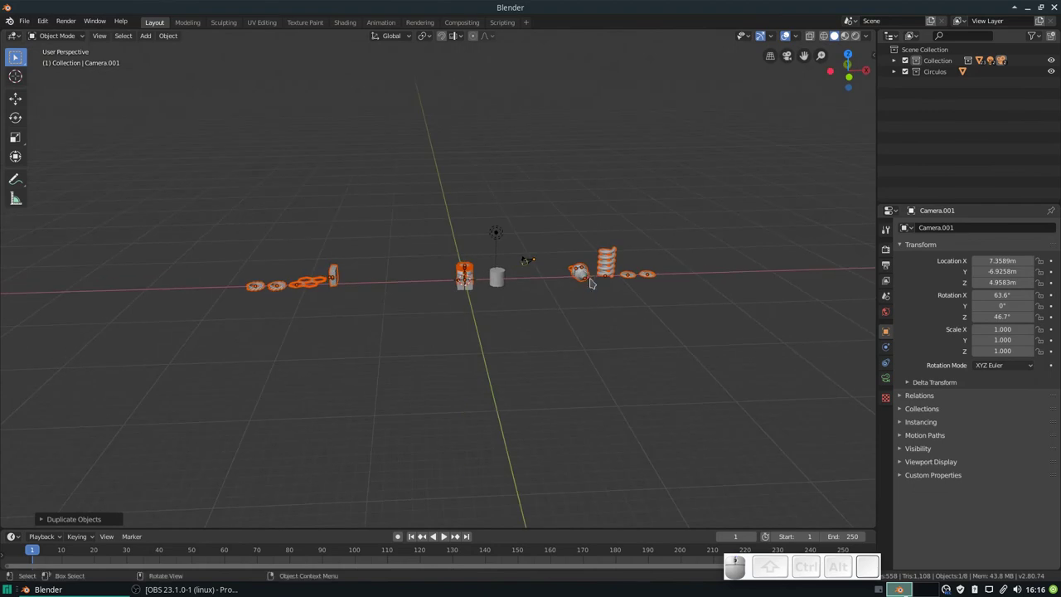
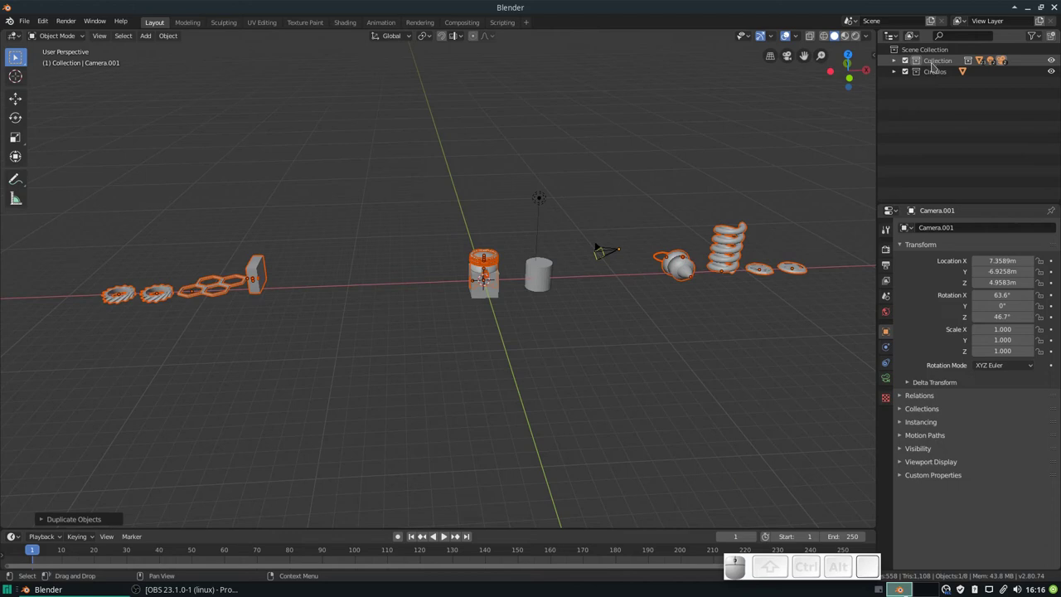
left_click(939, 66)
key("Escape")
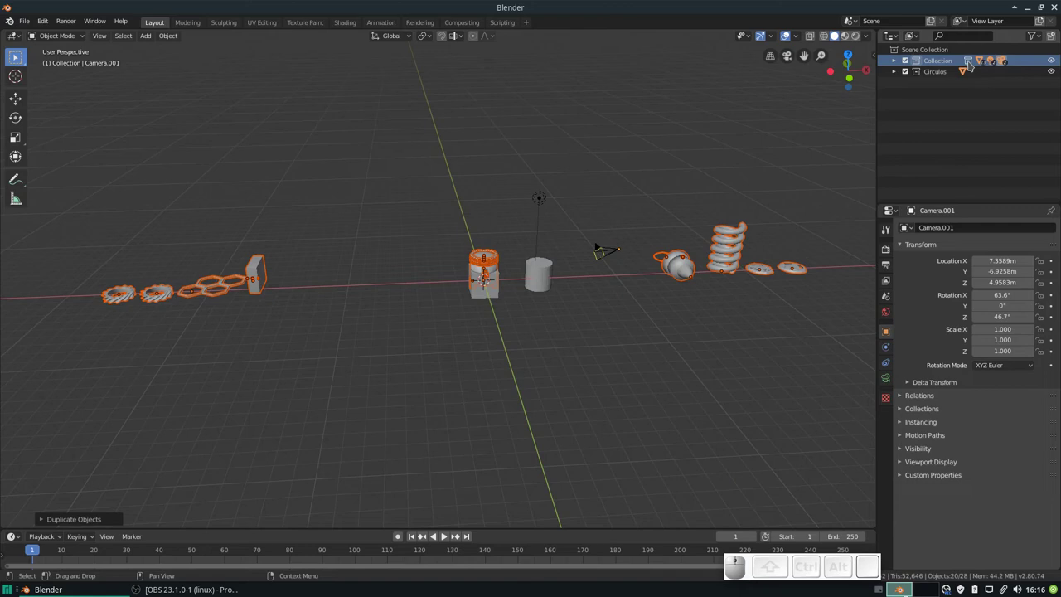
left_click(901, 63)
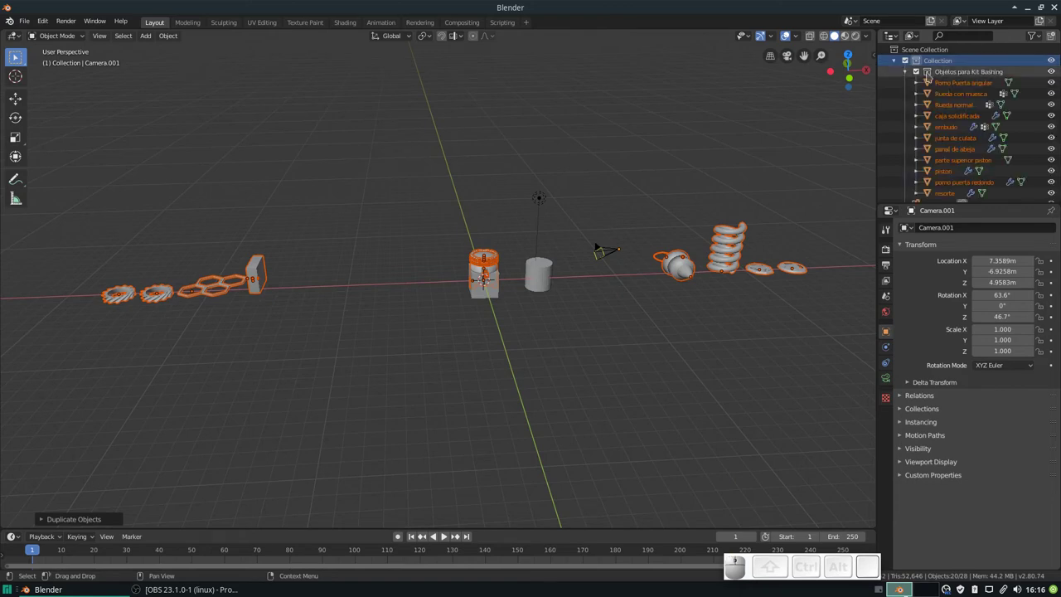
left_click(954, 76)
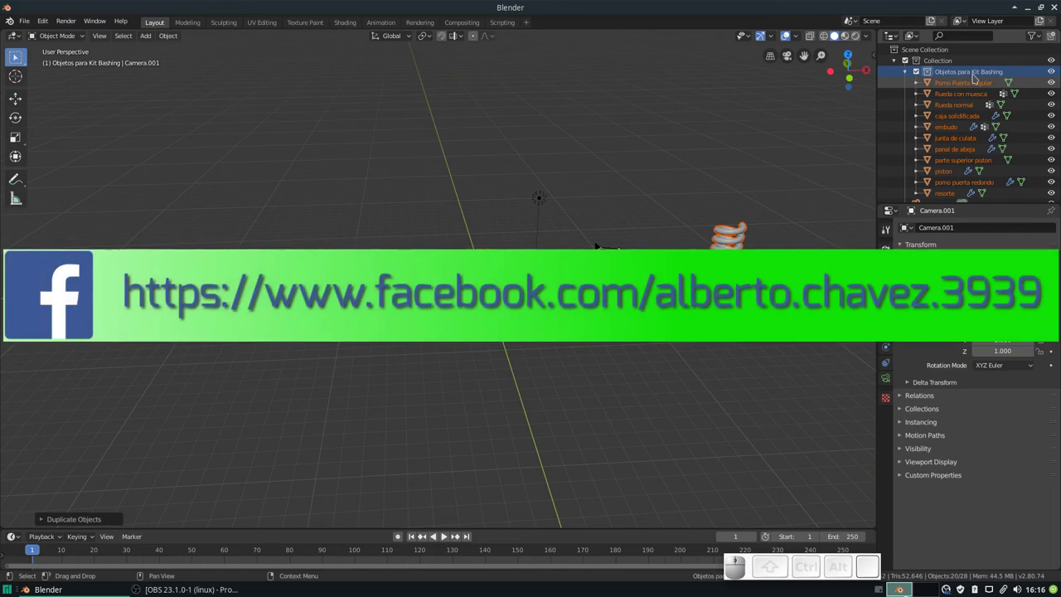
Delete the 'Objetos para Kit Bashing' collection, keeping its objects in the main Collection.
right_click(980, 77)
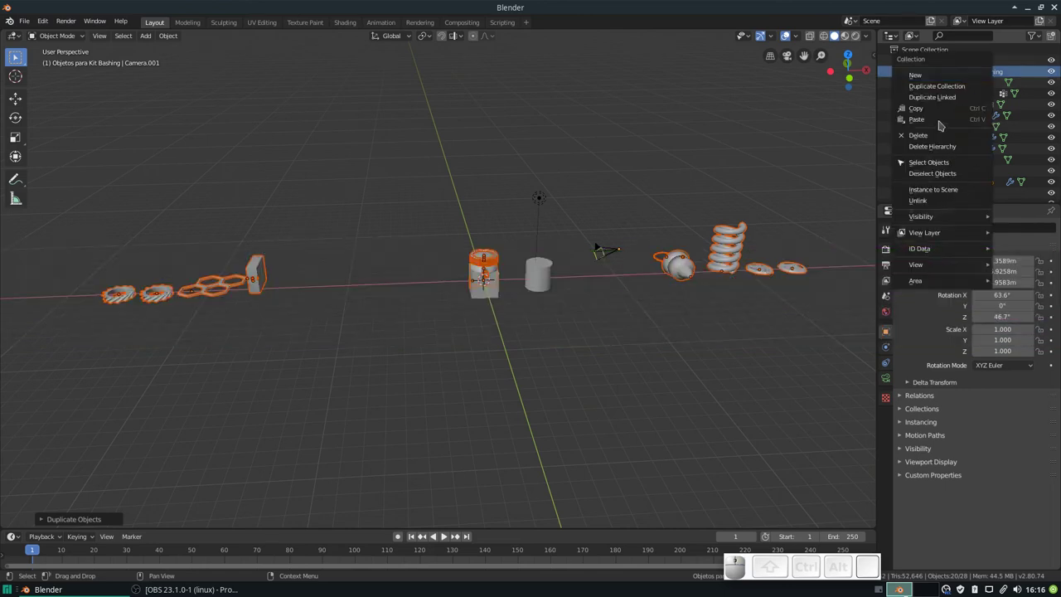
left_click(948, 139)
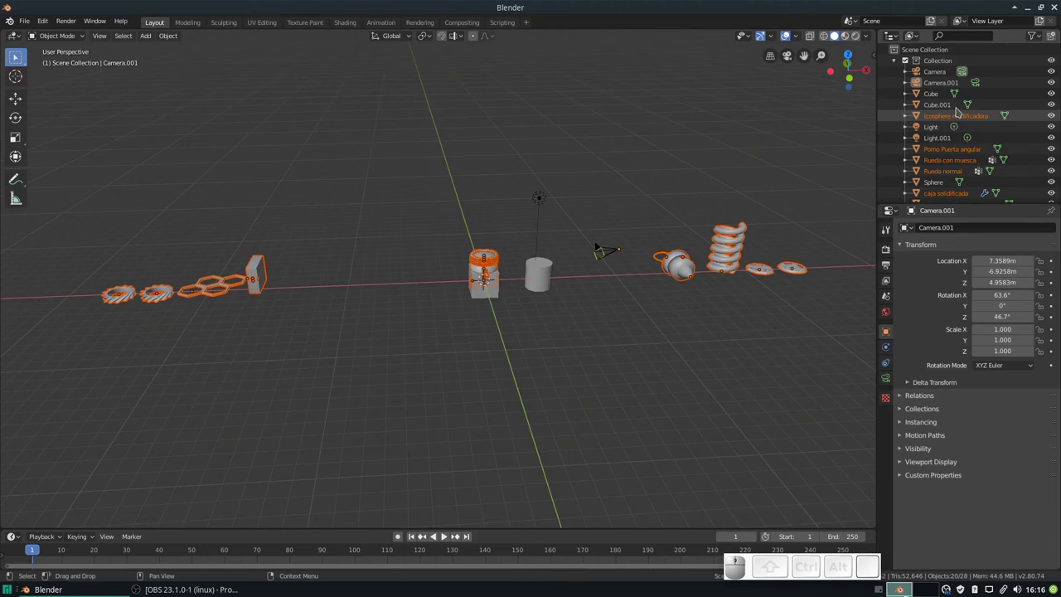
scroll("down", 3)
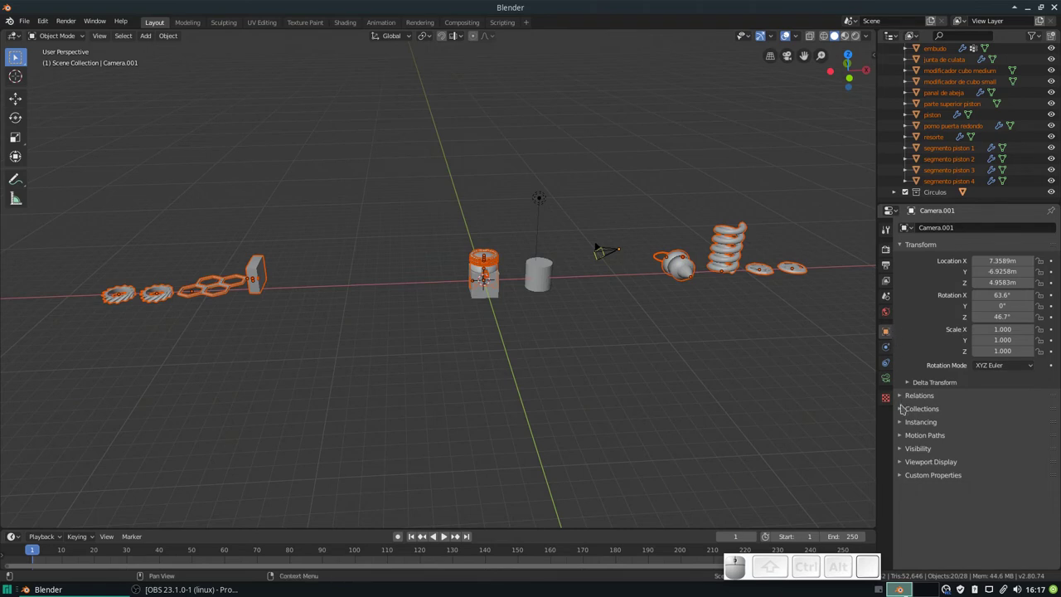
Unlink Camera.001 from the Collection via Object Properties, then review the outliner list.
left_click(908, 412)
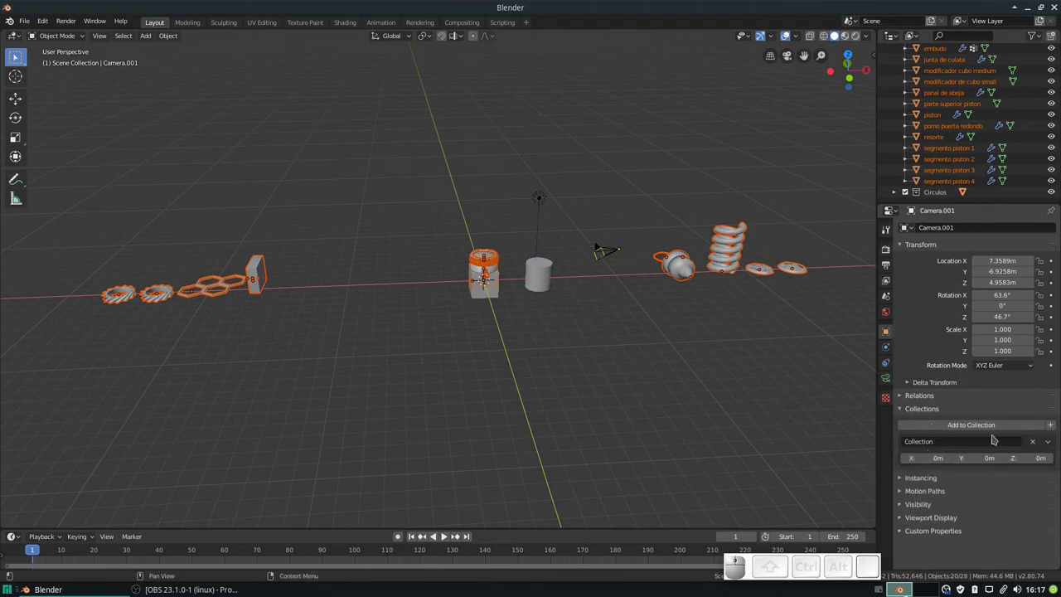
left_click(1054, 447)
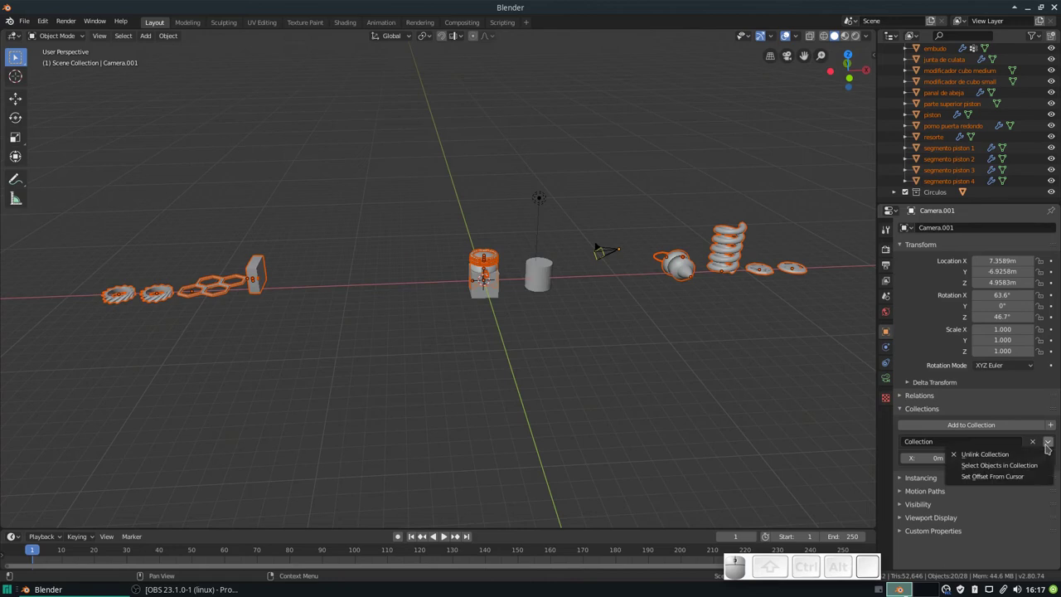
left_click(1057, 447)
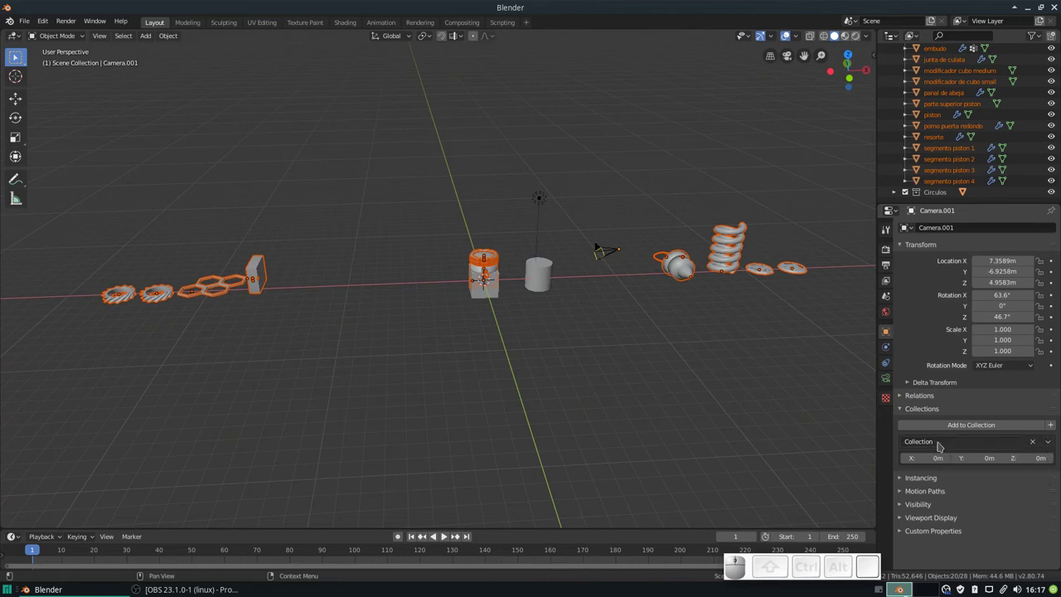
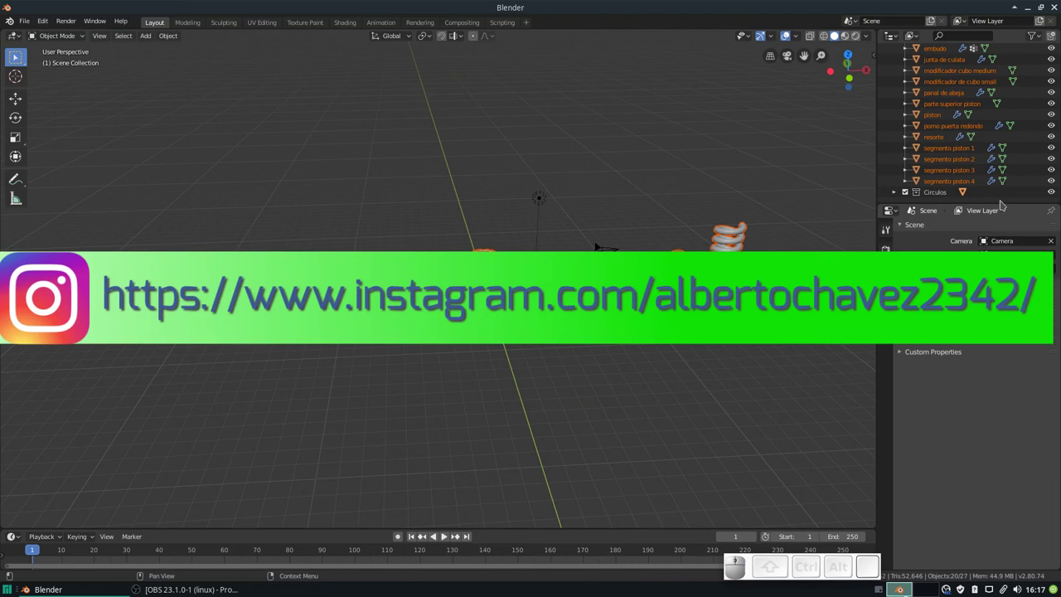
scroll("up", 3)
scroll("up", 3)
scroll("up", 3)
scroll("down", 3)
scroll("up", 3)
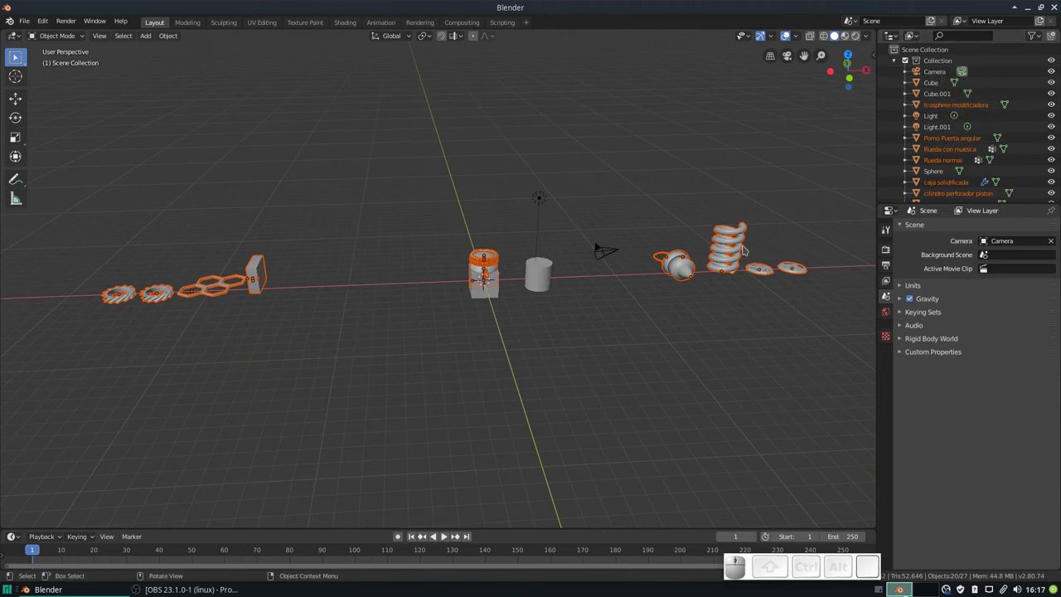
scroll("down", 3)
scroll("up", 3)
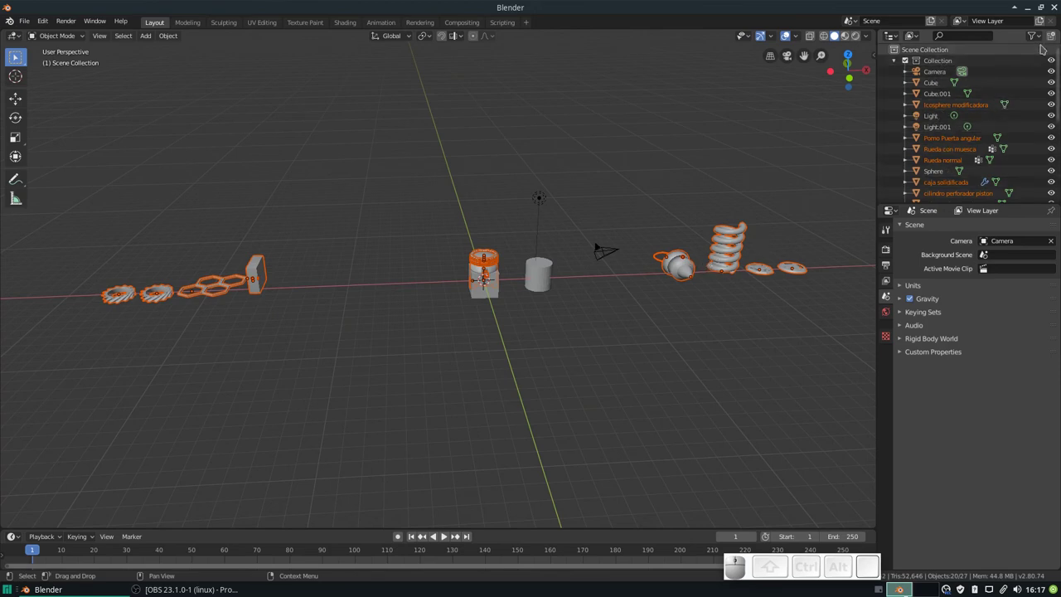
Unlink 'Icosphere modificadora' from the Collection in Object Properties.
left_click(1046, 38)
left_click(1046, 38)
left_click(921, 39)
left_click(921, 39)
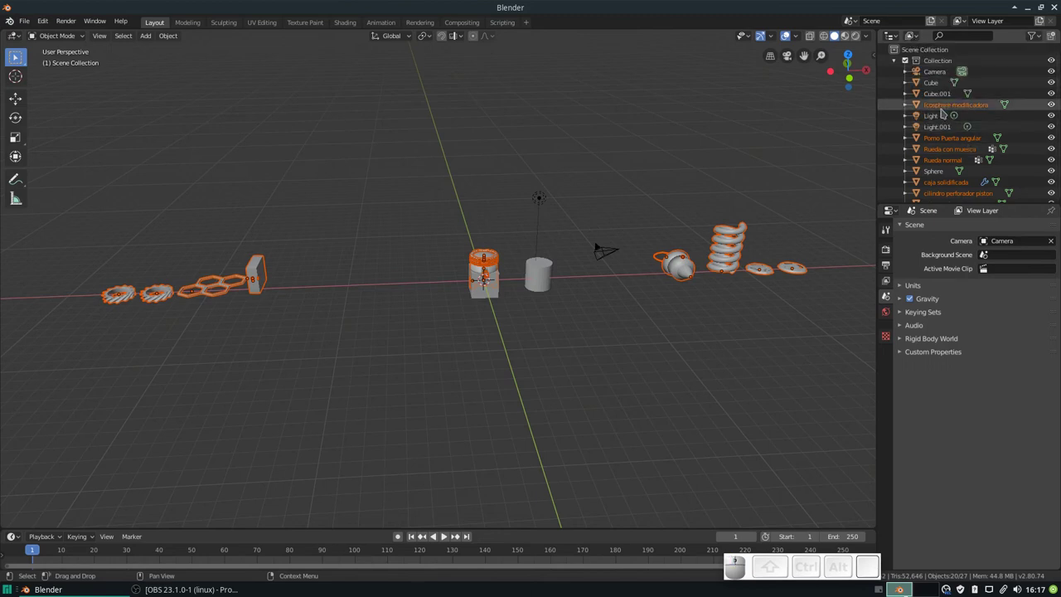
left_click(948, 112)
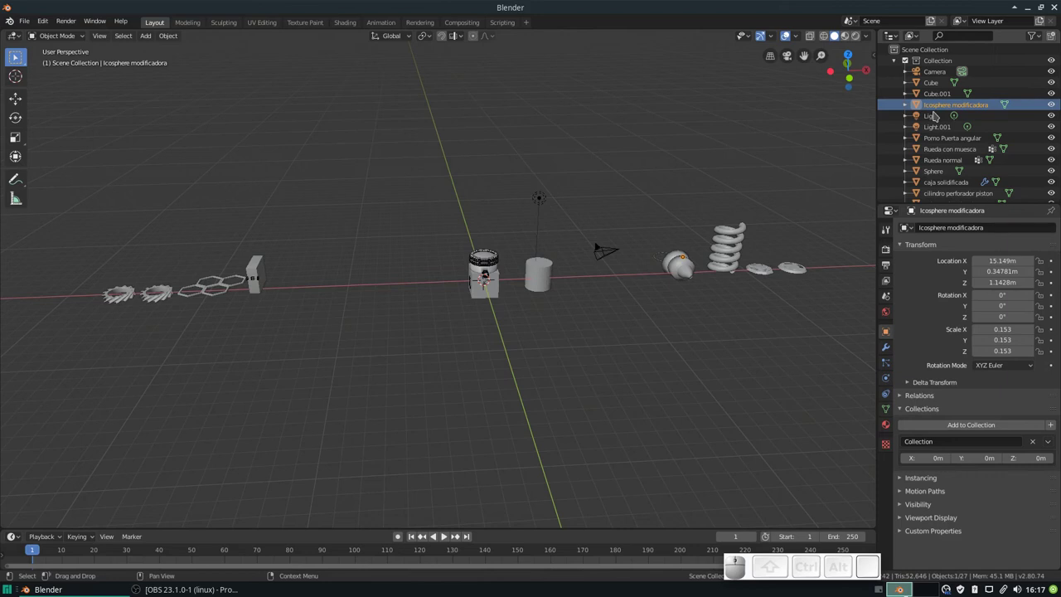
left_click(1039, 447)
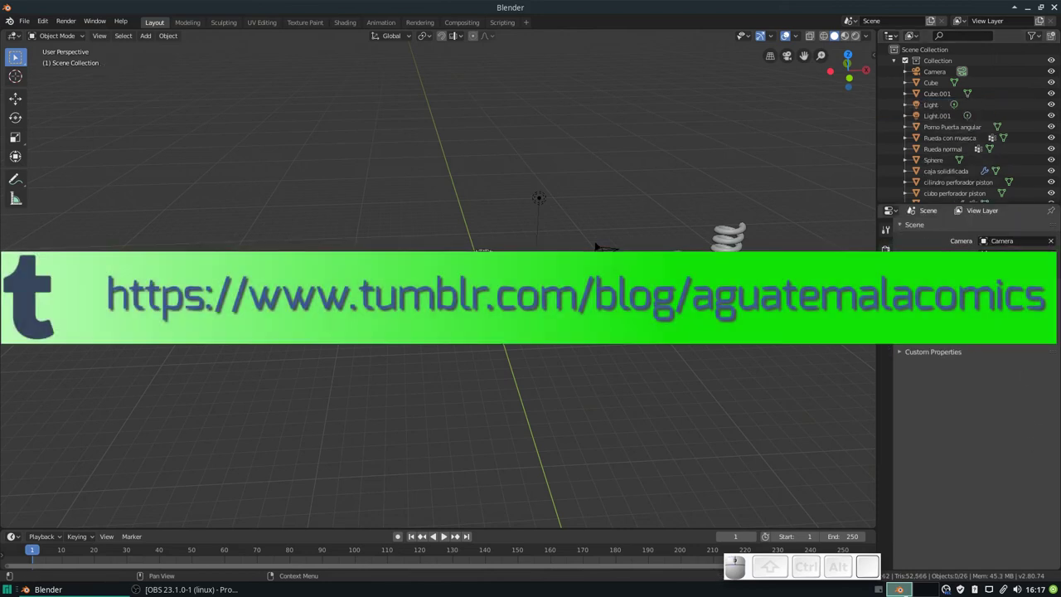
Unlink 'Pomo Puerta angular' from the Collection, leaving 25 objects.
left_click(949, 127)
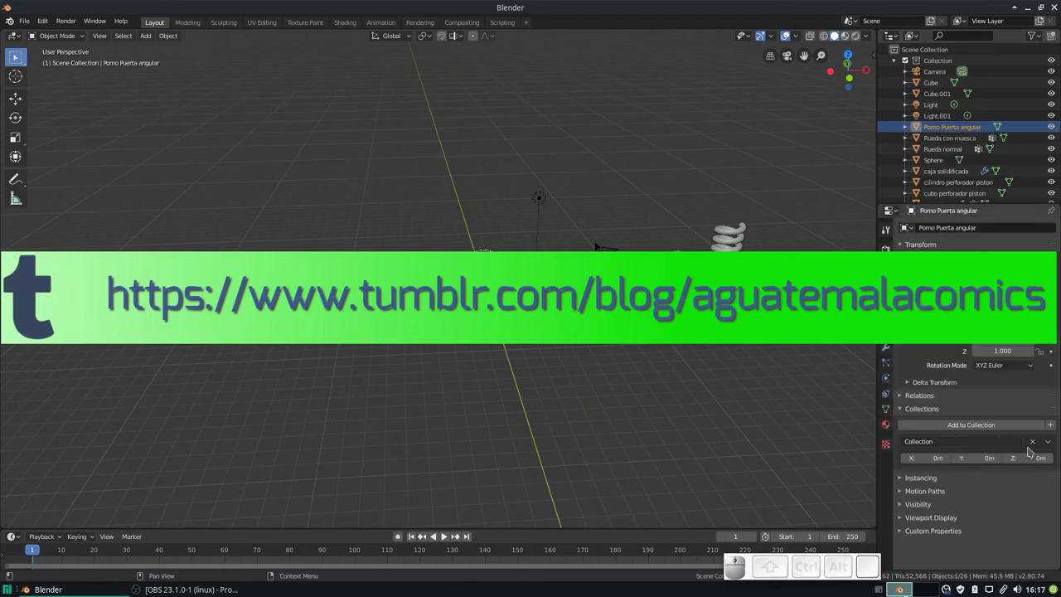
left_click(1043, 443)
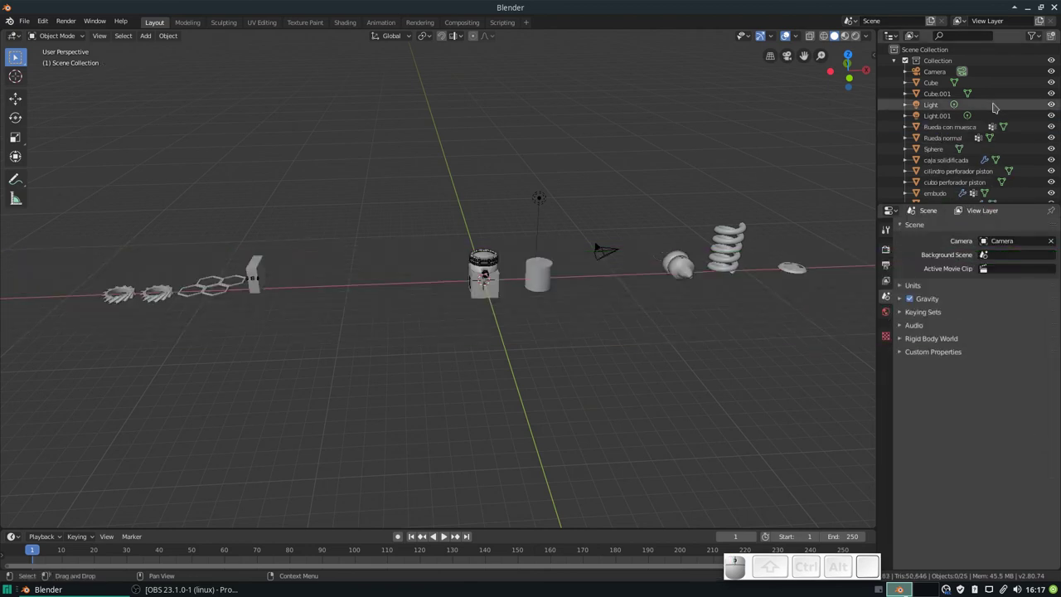
scroll("down", 3)
scroll("up", 3)
Delete the main Collection so its objects sit directly under Scene Collection beside 'Circulos'.
left_click(944, 59)
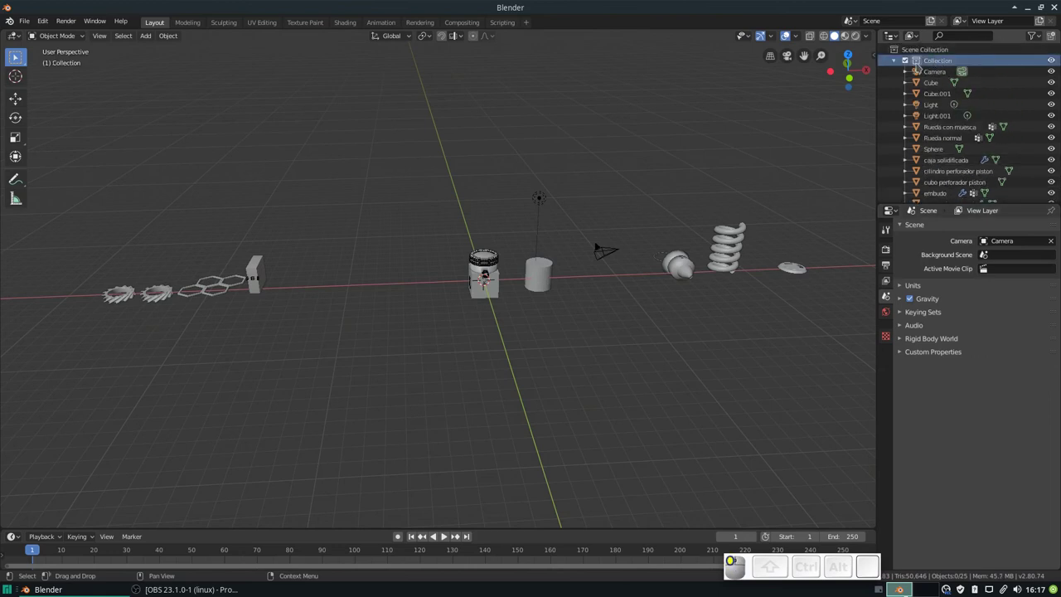
left_click(901, 66)
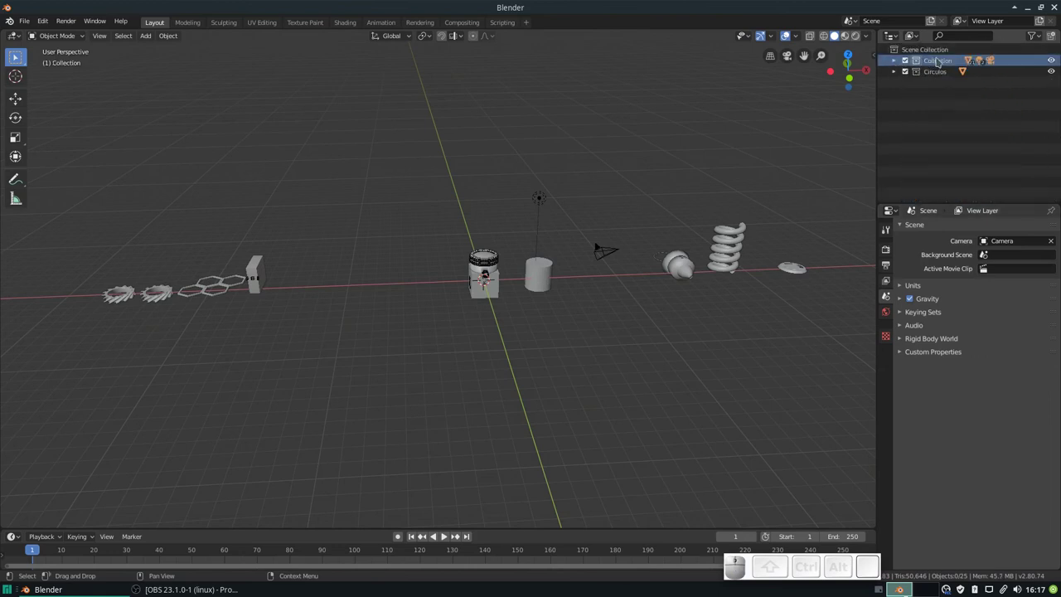
middle_click(947, 63)
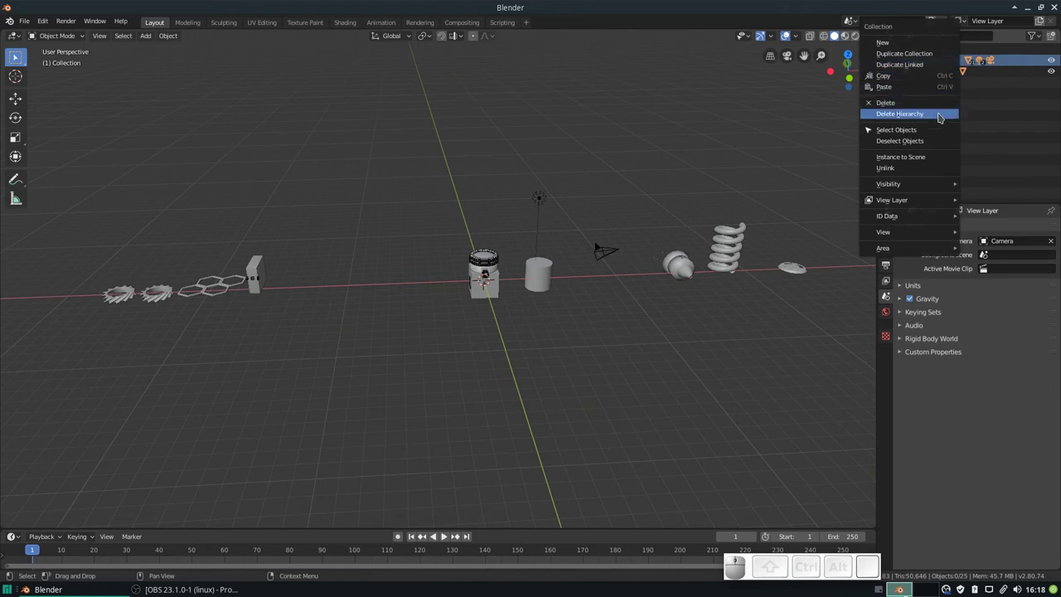
left_click(939, 107)
scroll("up", 3)
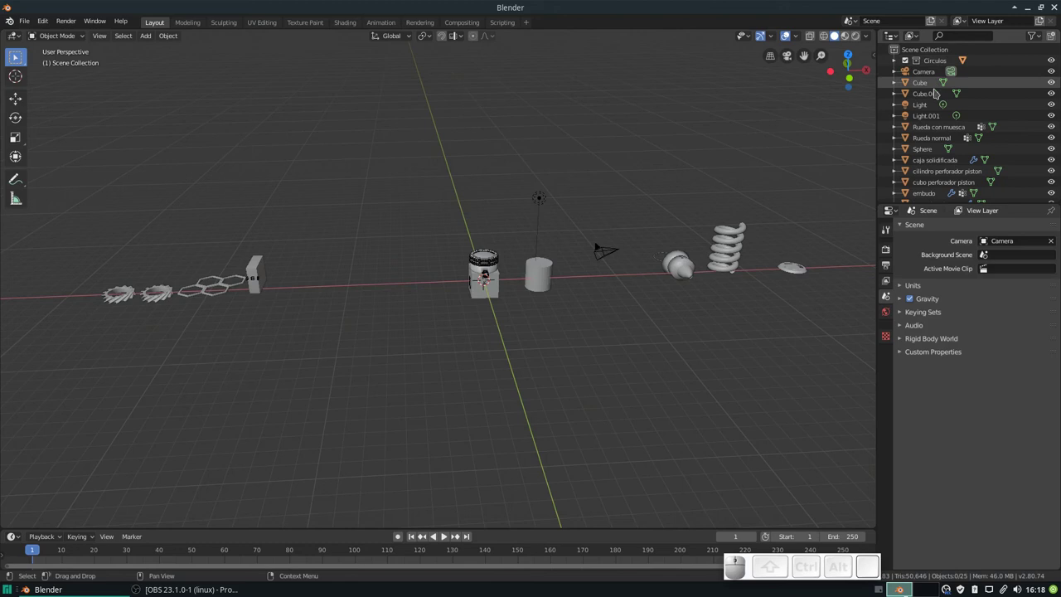
scroll("down", 3)
scroll("down", 3)
scroll("up", 3)
scroll("up", 3)
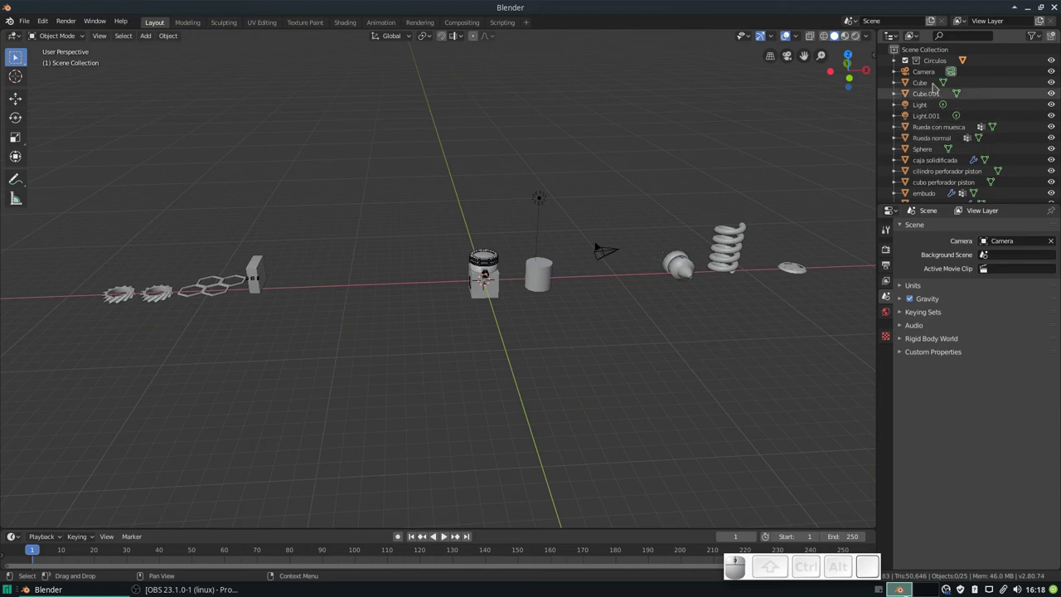
Delete all loose objects in the Outliner, leaving only Circulos with its single Cylinder.
key("a")
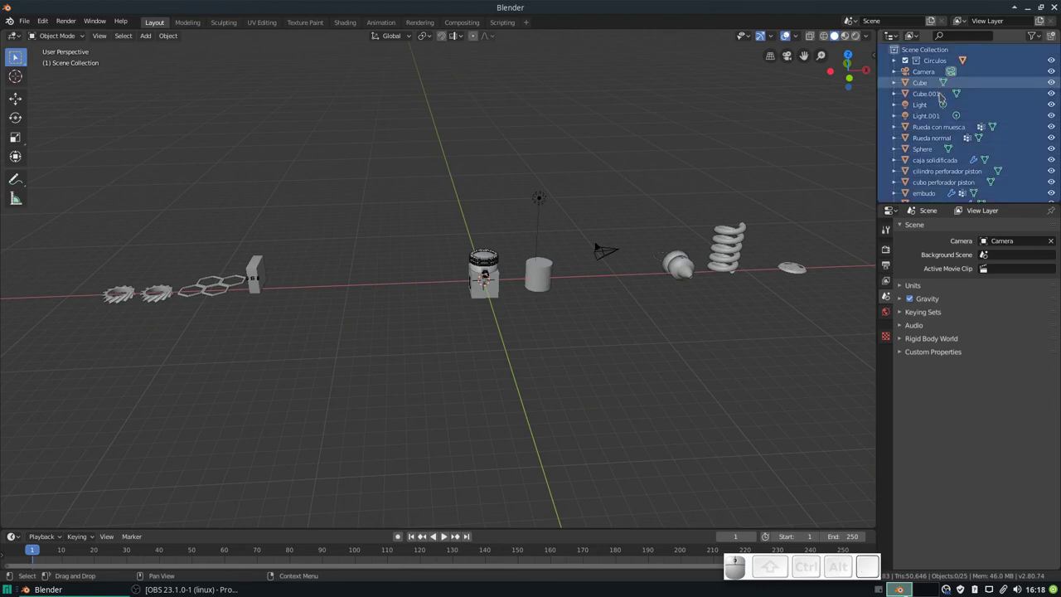
right_click(967, 92)
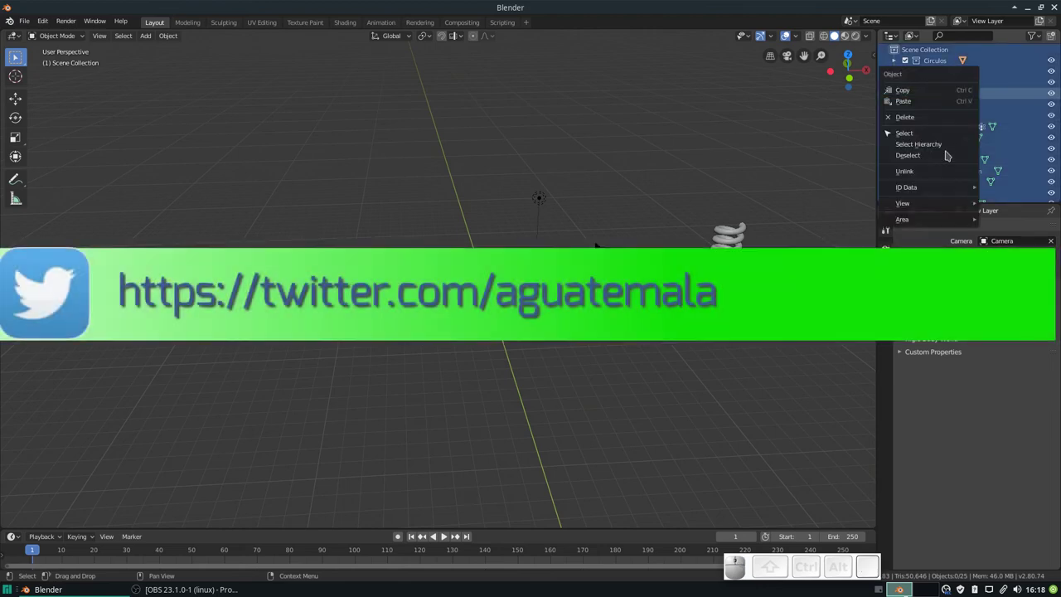
left_click(946, 121)
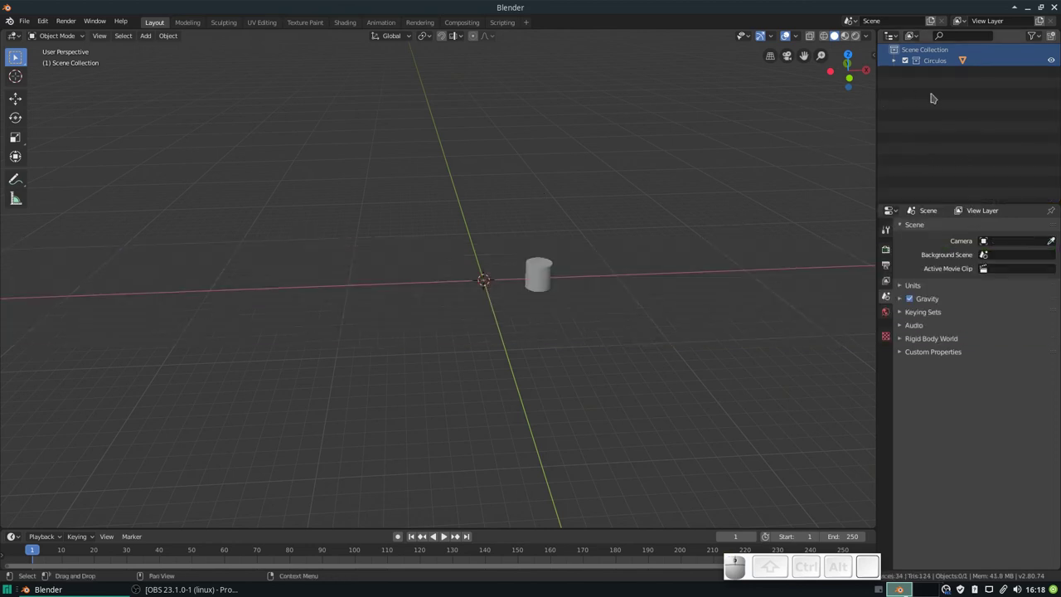
left_click(902, 64)
left_click_drag(942, 114, 941, 101)
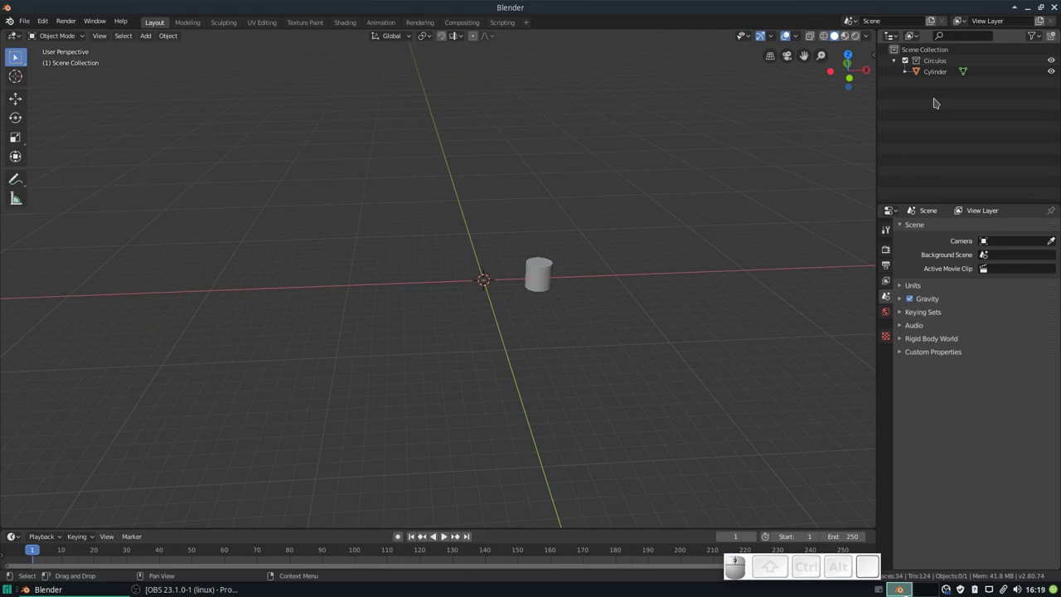